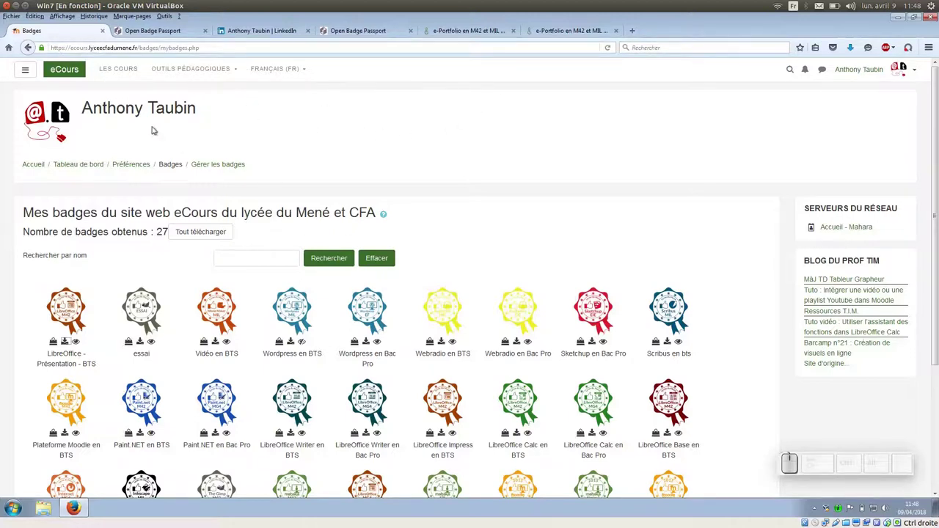
# Glance at the teaching tools list, then switch to the Open Badge Passport My Badges page.
pyautogui.click(194, 69)
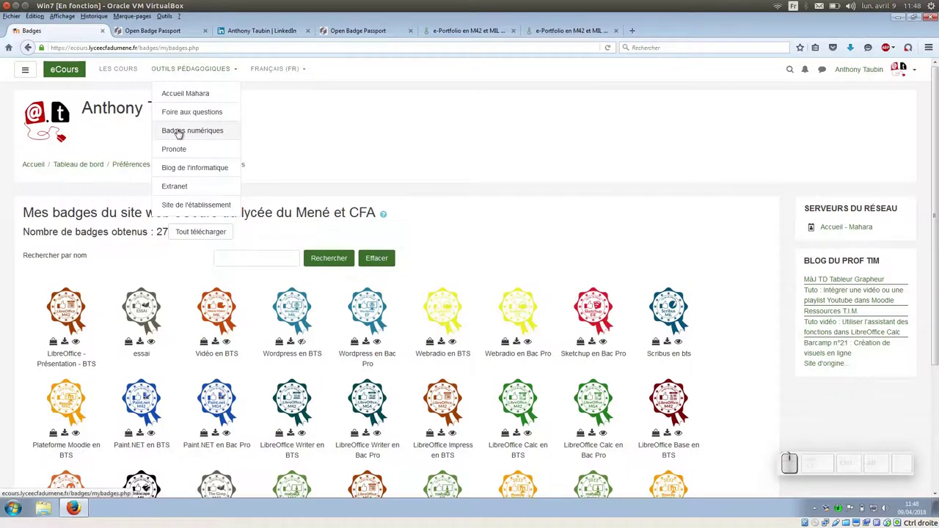
pyautogui.click(183, 132)
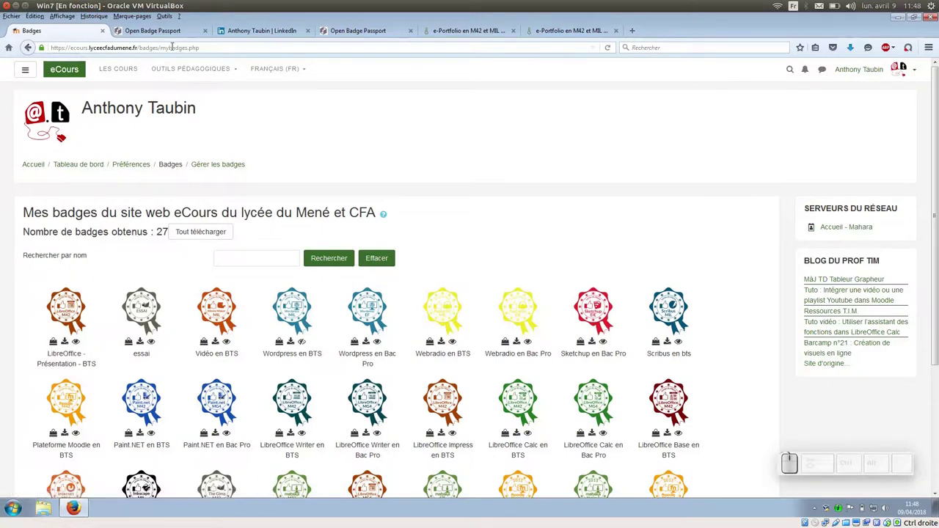
pyautogui.click(169, 35)
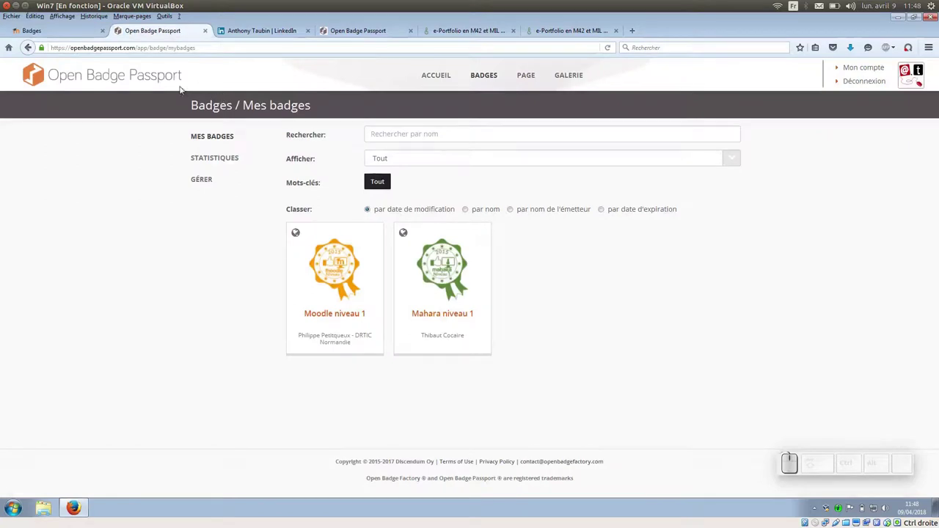
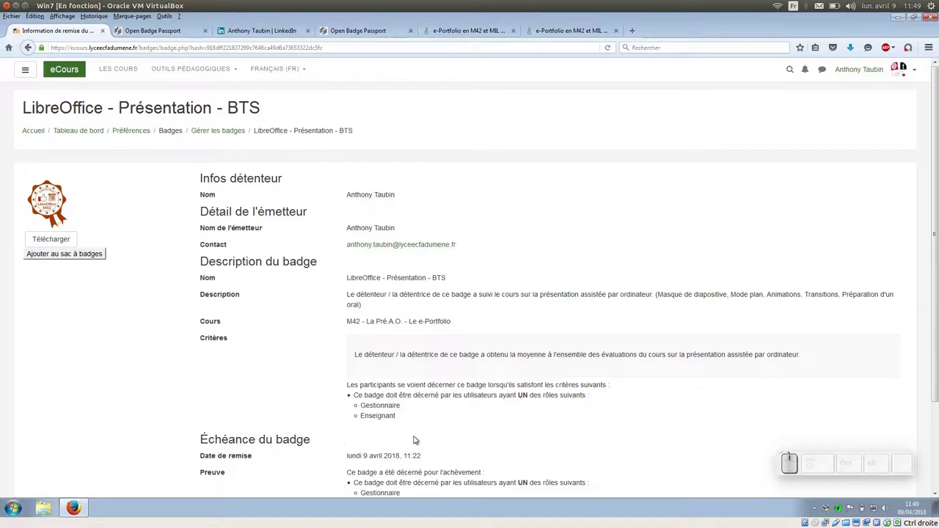
pyautogui.scroll(-3)
pyautogui.scroll(3)
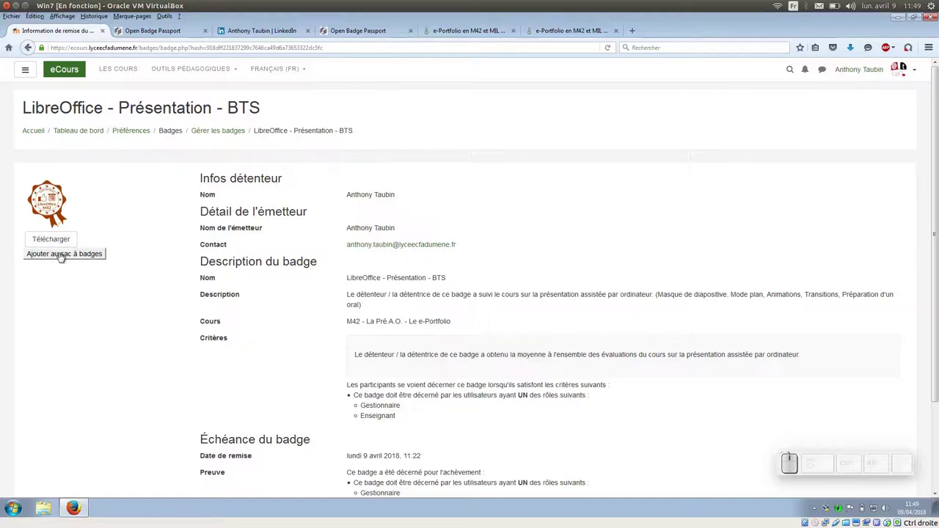
pyautogui.click(150, 35)
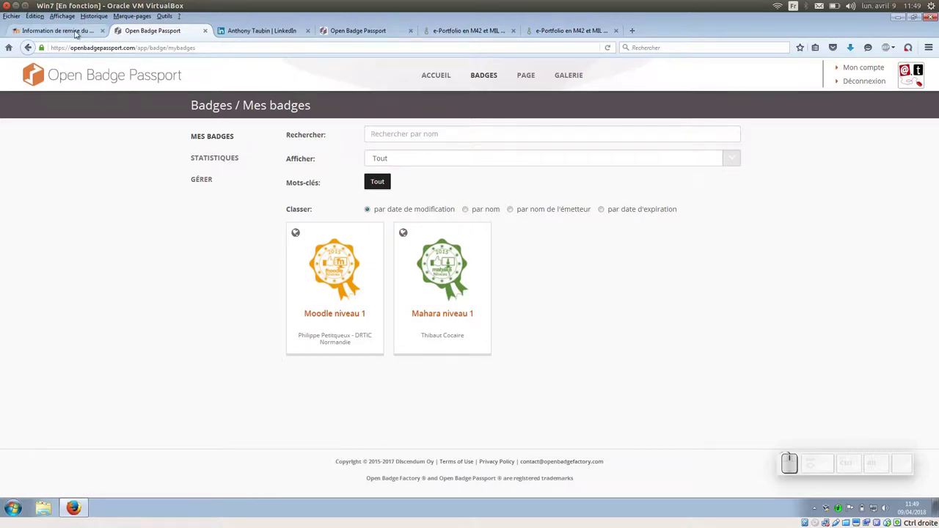
pyautogui.click(75, 31)
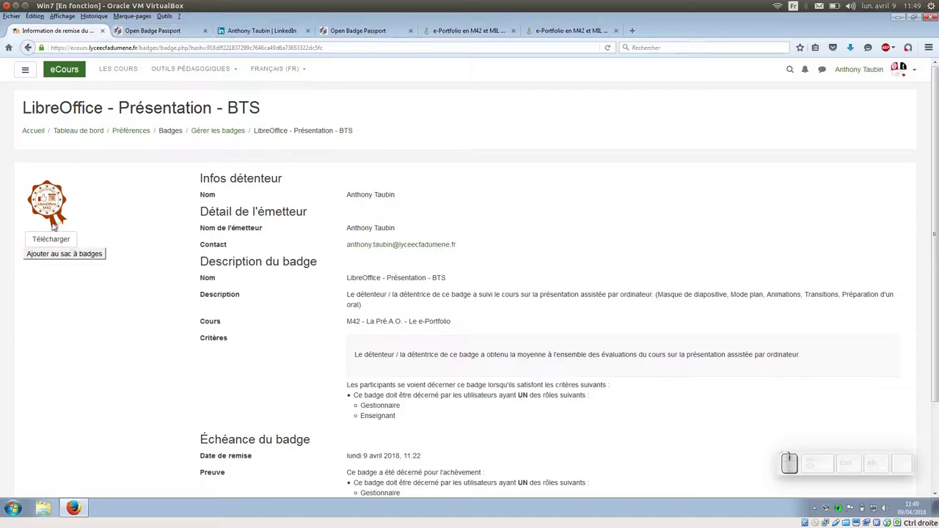
# Check the downloaded LibreOffice_-_Présentation_-_BTS.png in Explorer, then return to My Badges.
pyautogui.click(45, 505)
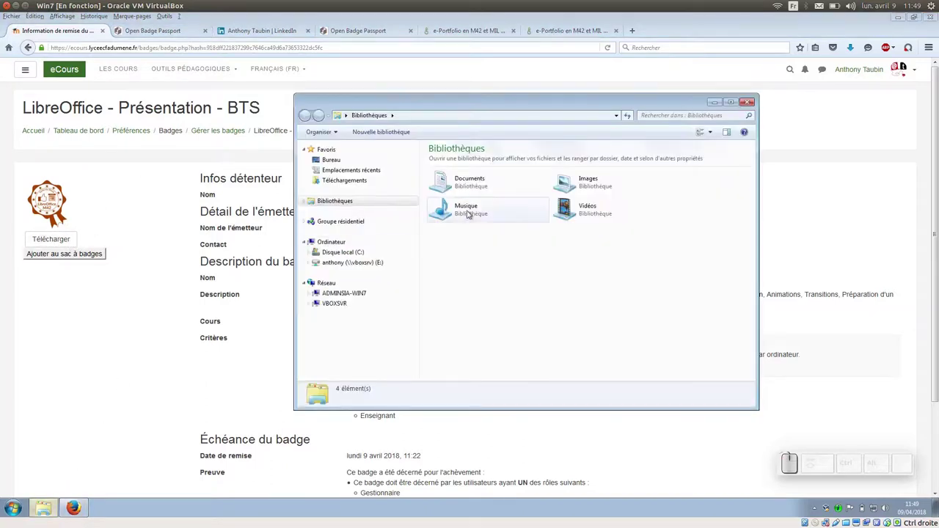
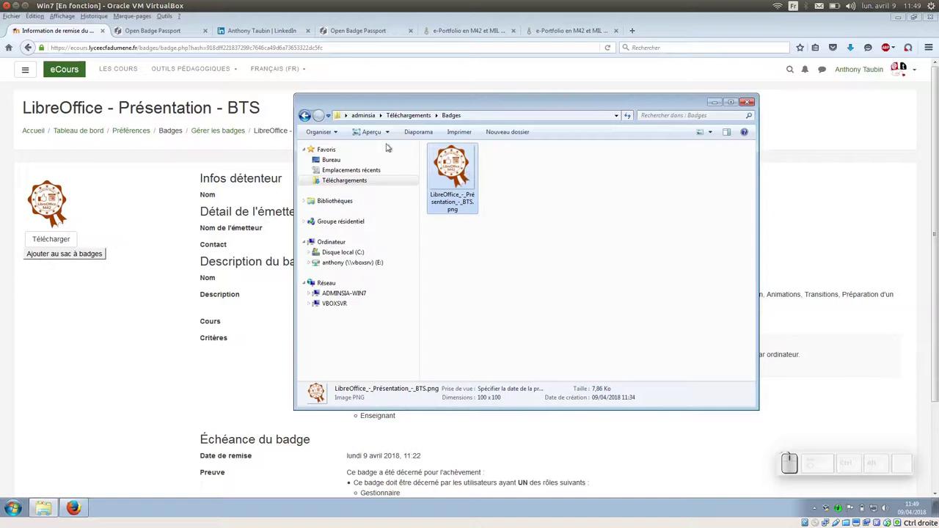
pyautogui.click(178, 34)
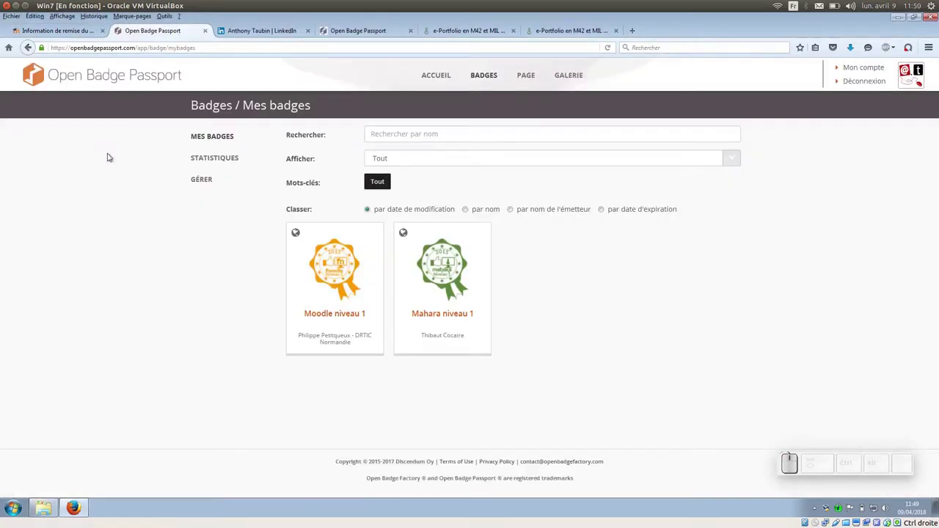
# Upload the downloaded LibreOffice - Présentation - BTS badge PNG via Gérer > Déposer.
pyautogui.click(216, 180)
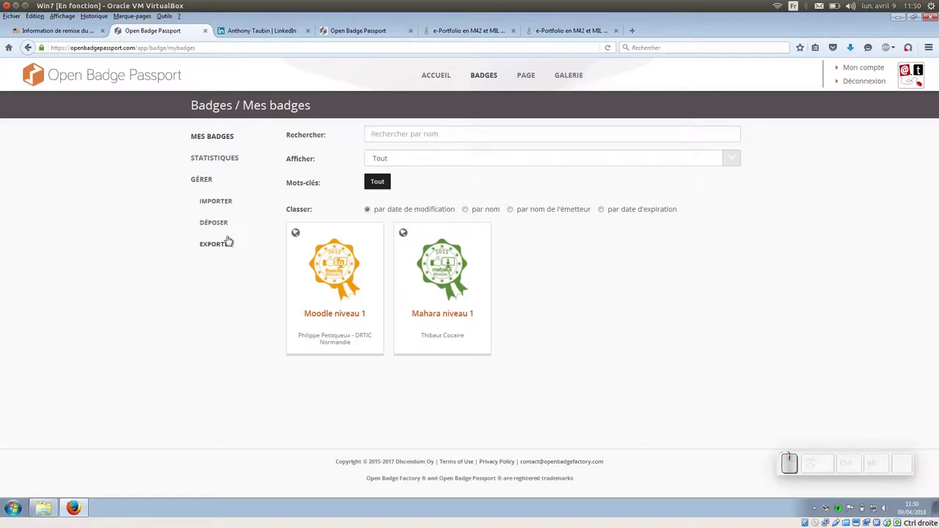
pyautogui.click(226, 223)
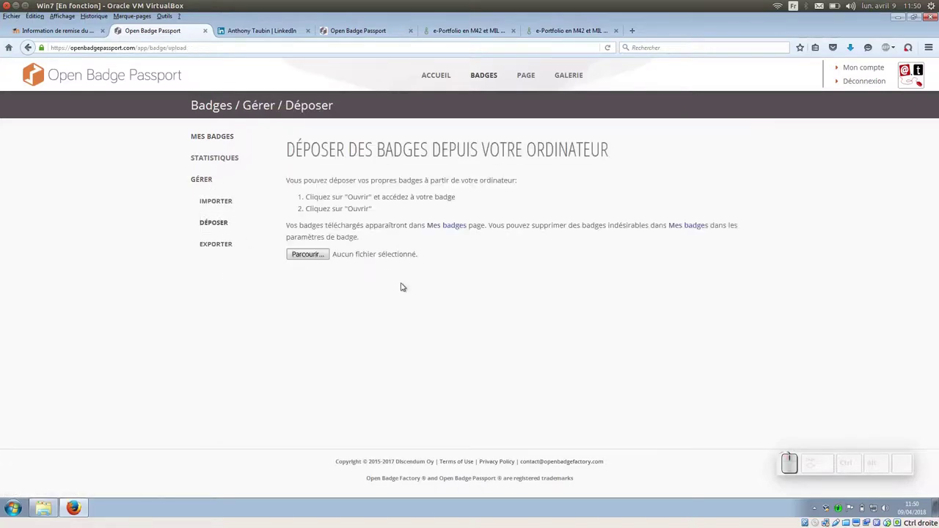
pyautogui.click(318, 255)
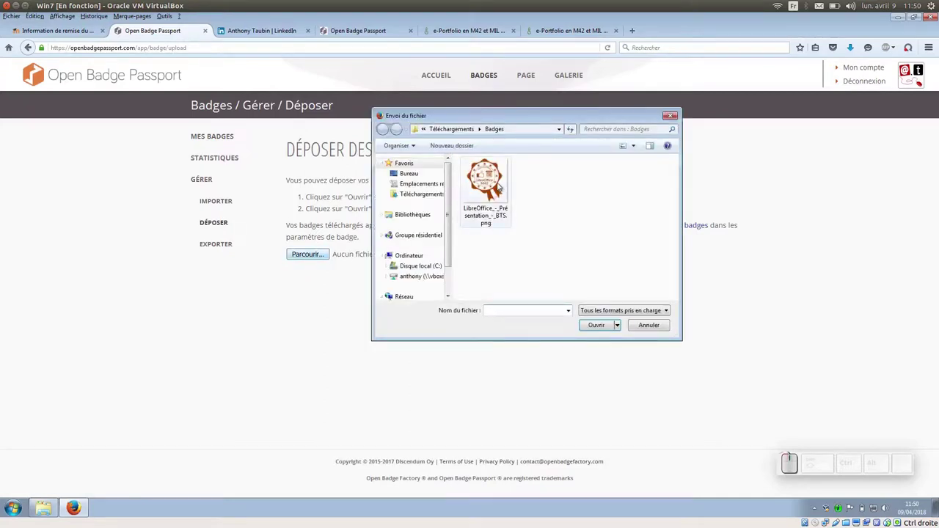
pyautogui.click(496, 183)
pyautogui.click(599, 325)
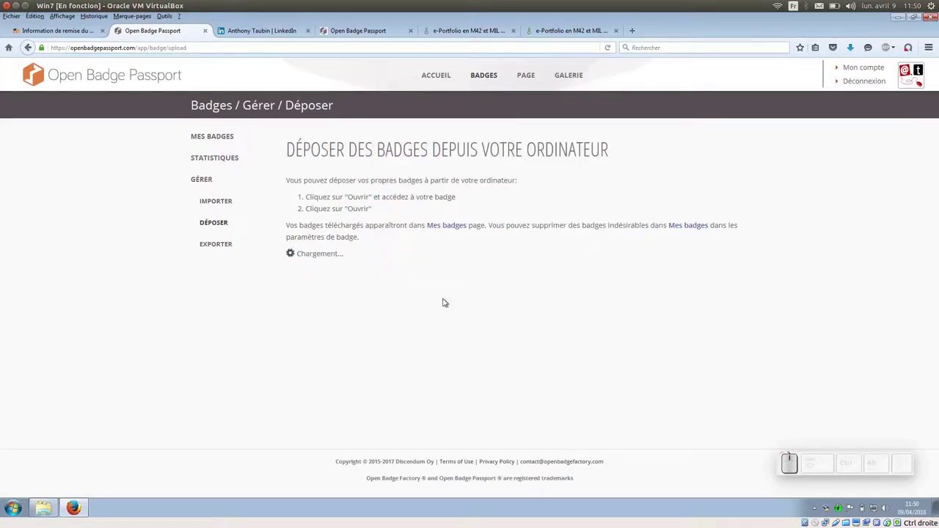
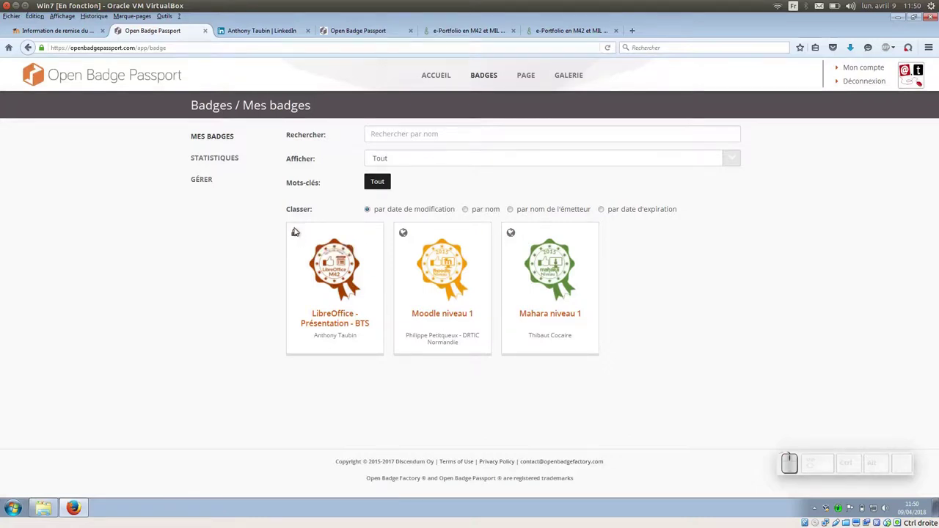
# Set the new badge's visibility to Public and save its settings.
pyautogui.click(300, 232)
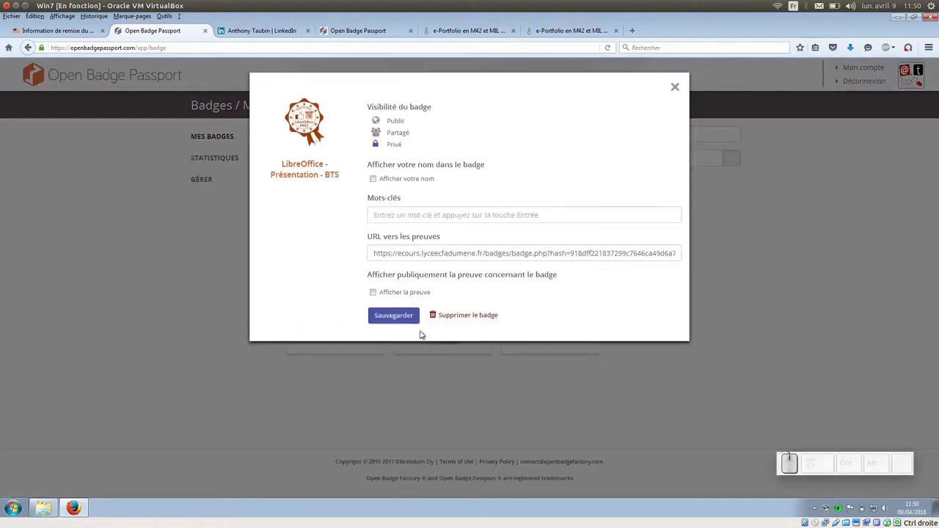
pyautogui.click(399, 122)
pyautogui.click(400, 312)
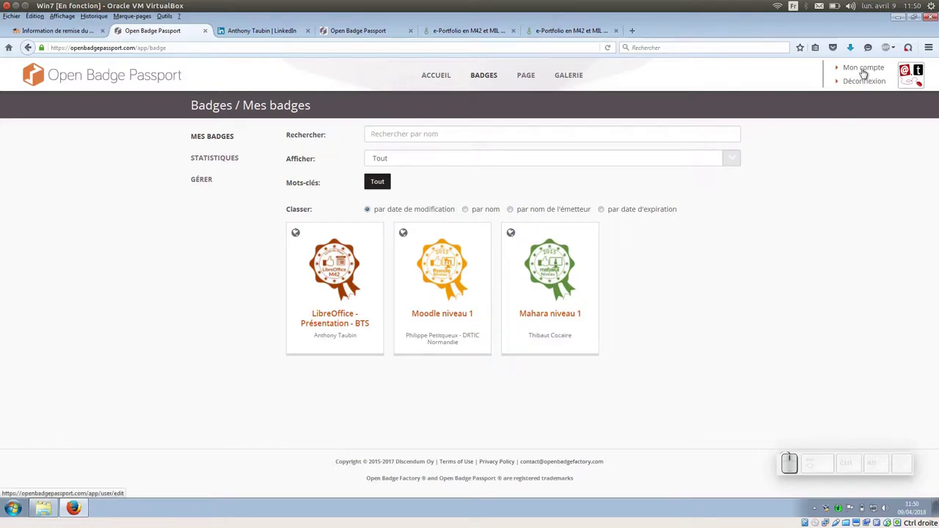
# In Mon compte, view the email addresses, then the already-linked LinkedIn connection page.
pyautogui.click(868, 71)
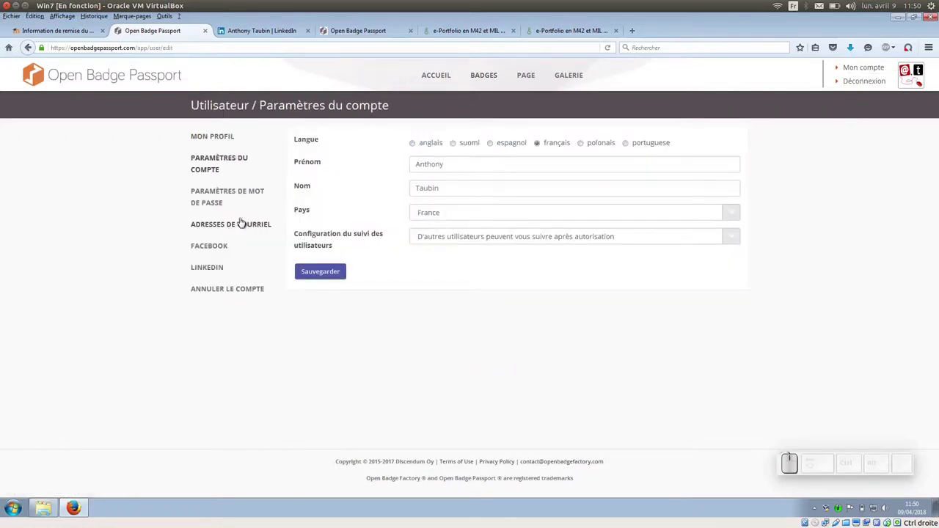
pyautogui.click(242, 225)
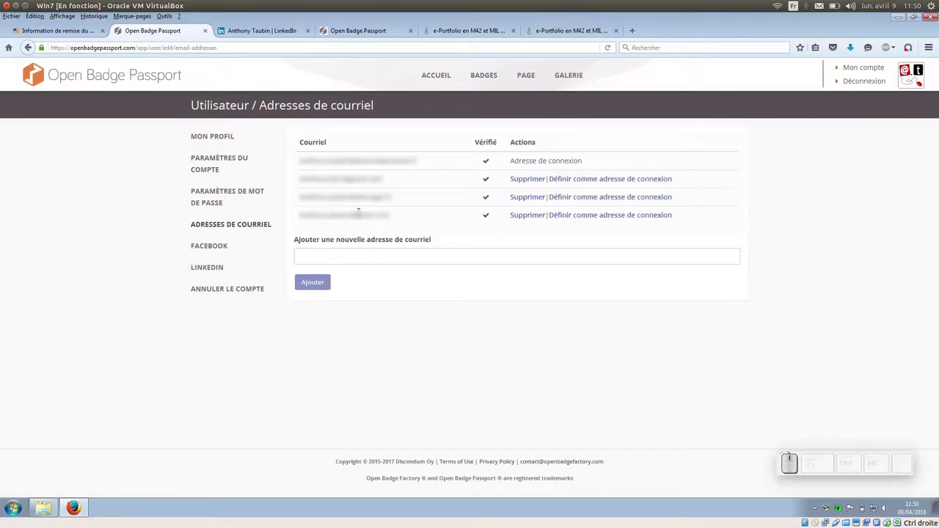
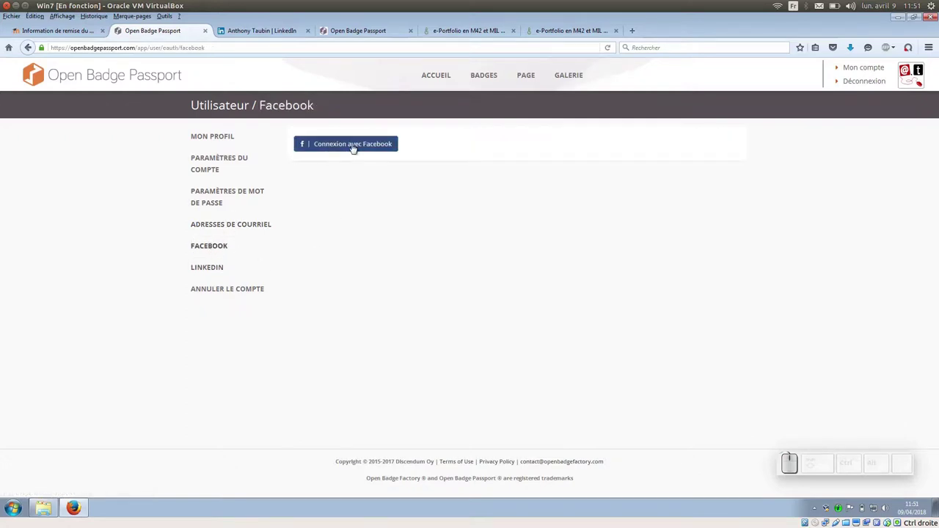
pyautogui.click(213, 268)
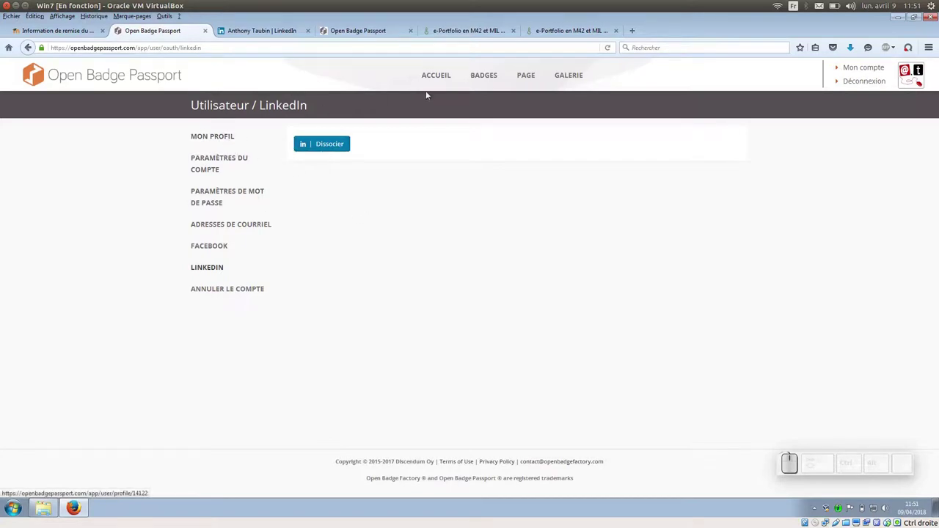
# Share the LibreOffice - Présentation - BTS badge to LinkedIn and show its certification fields to copy.
pyautogui.click(494, 75)
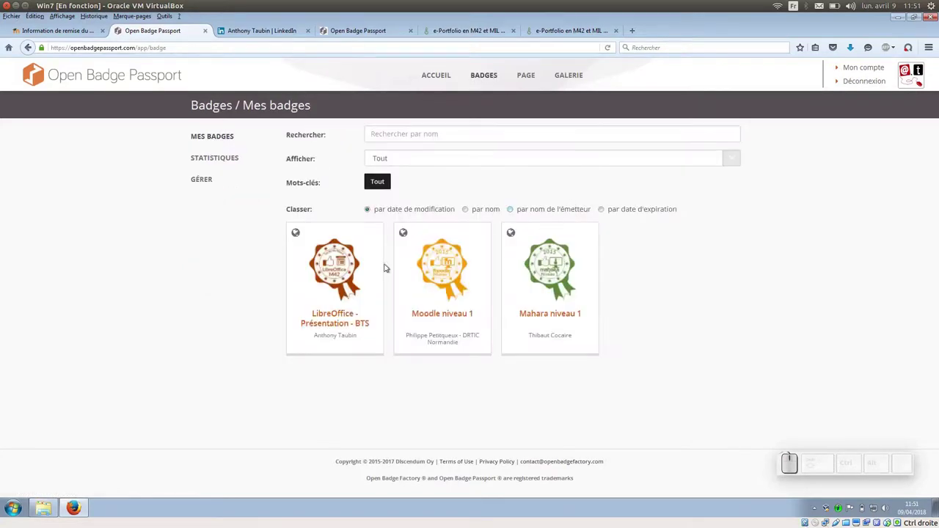
pyautogui.click(337, 261)
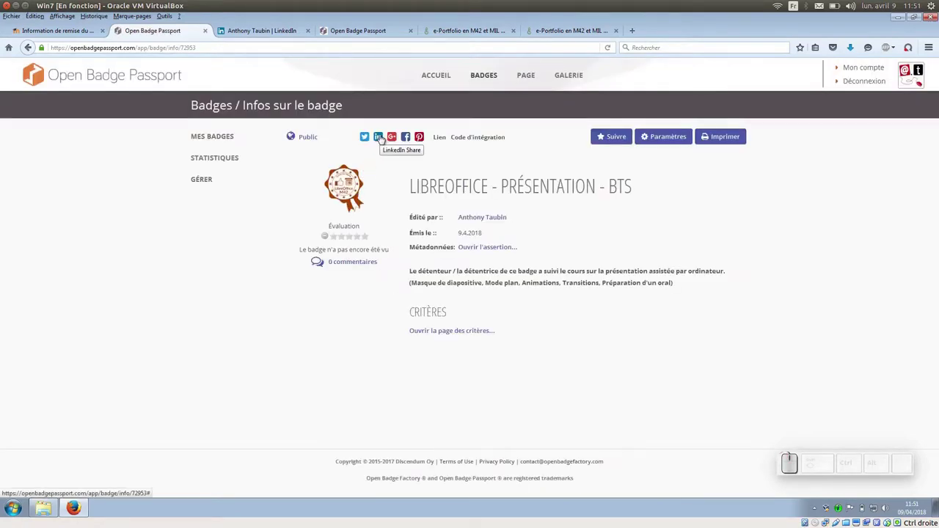
pyautogui.click(385, 138)
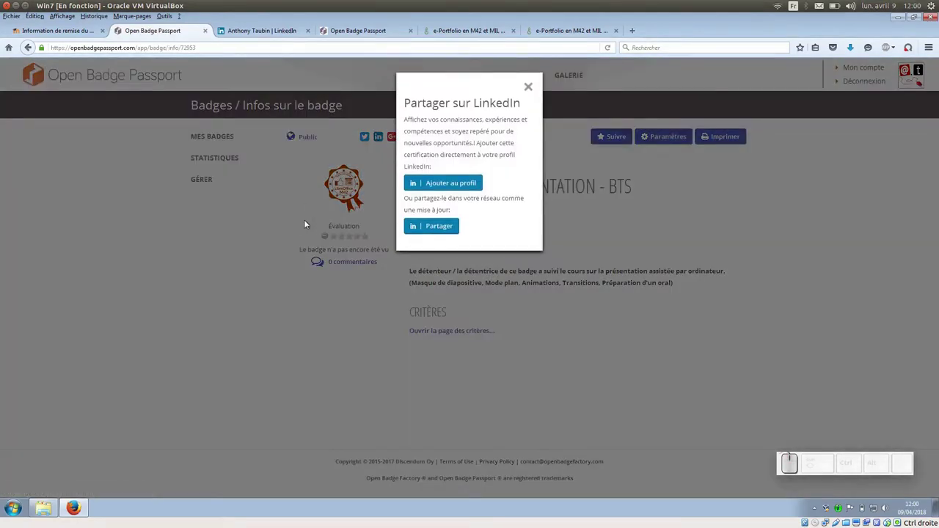
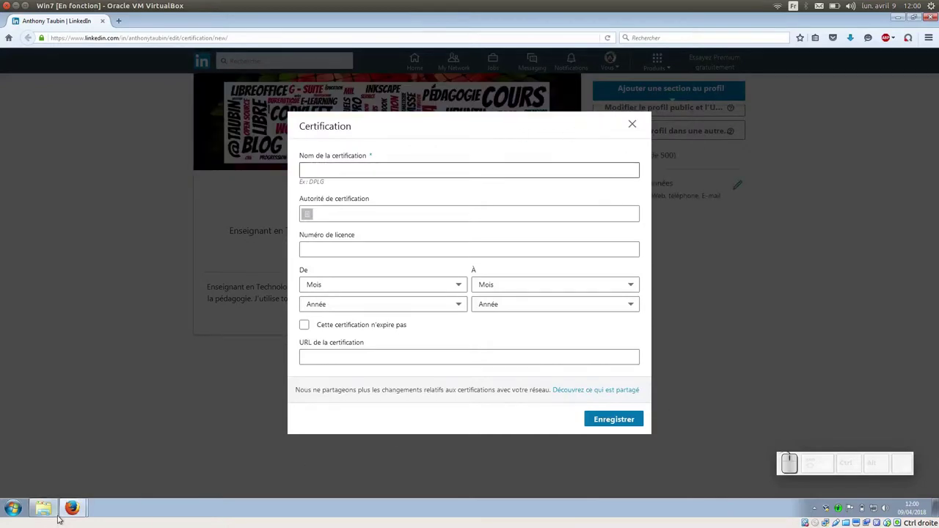
pyautogui.click(76, 503)
pyautogui.click(93, 469)
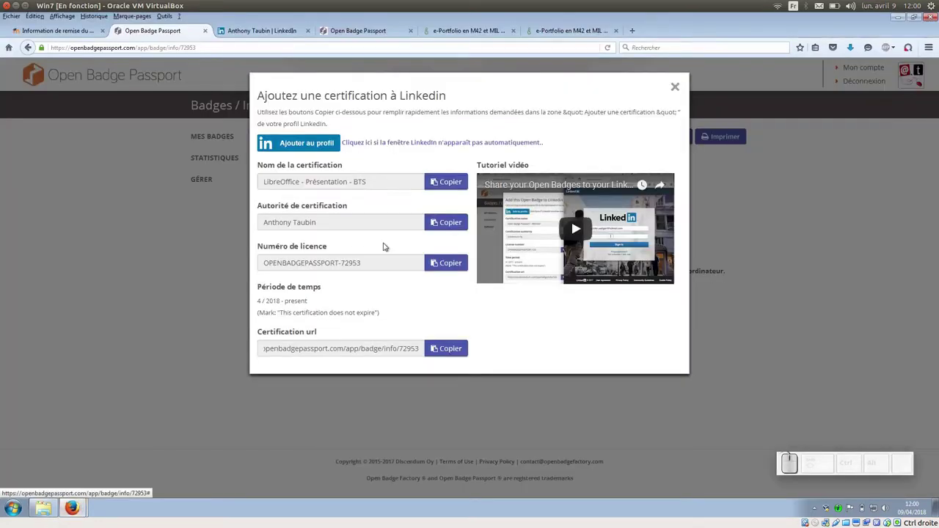
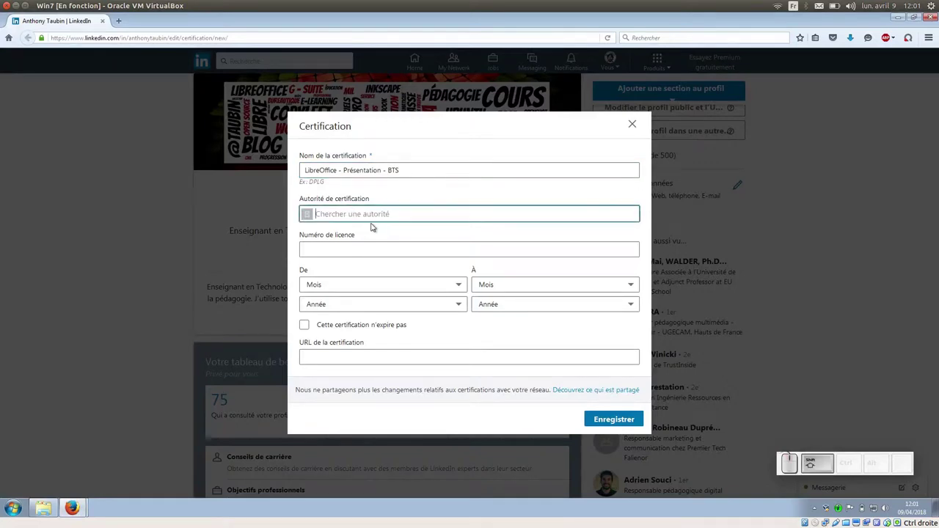
# Set the certification authority to Lycée du Mené & CFA by typing its name.
pyautogui.press('shift+space')
pyautogui.press('shift+d')
pyautogui.press('u')
pyautogui.press('space')
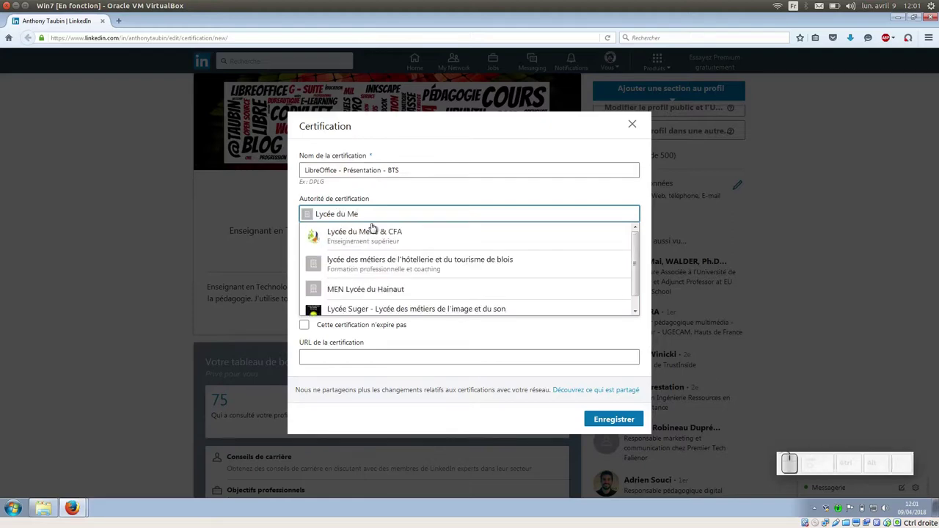
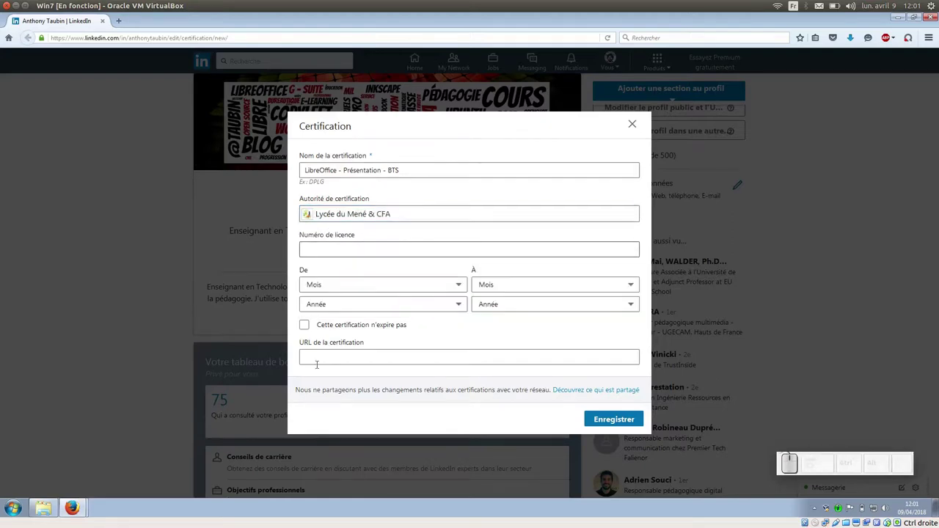
pyautogui.click(74, 502)
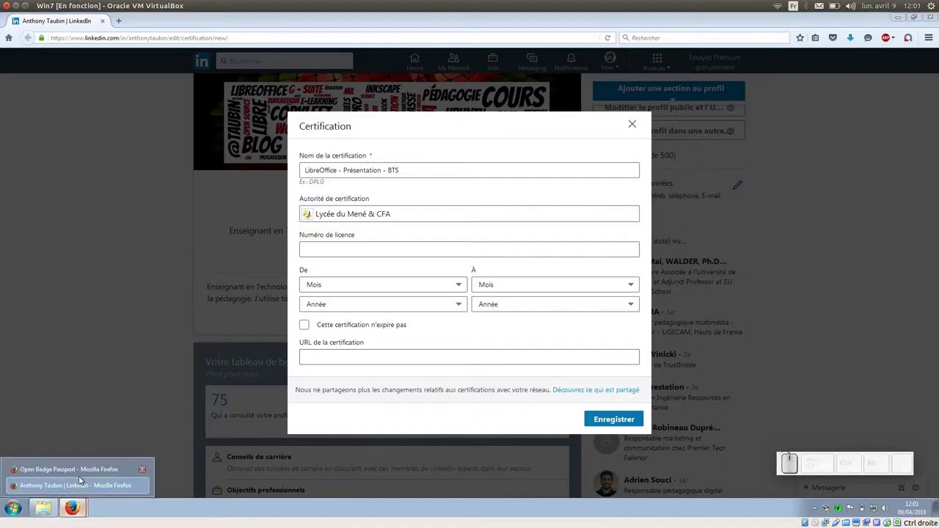
pyautogui.click(78, 473)
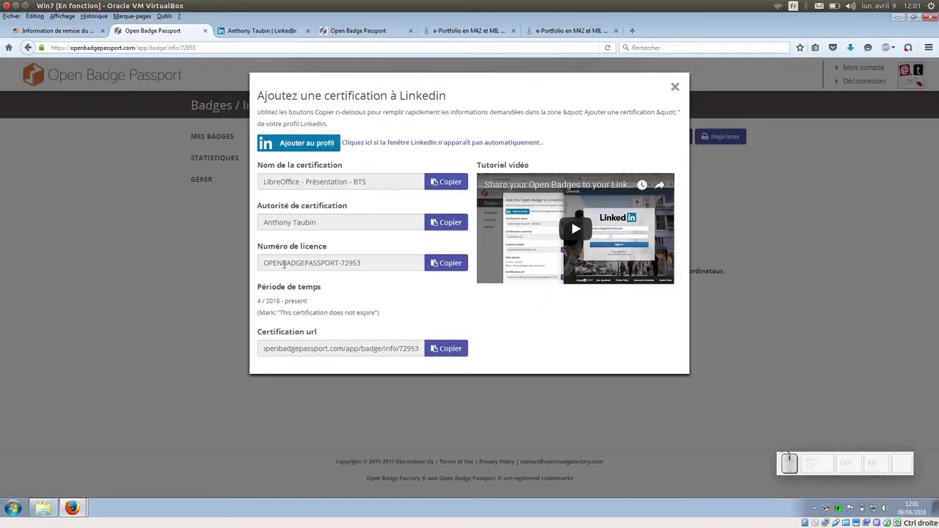
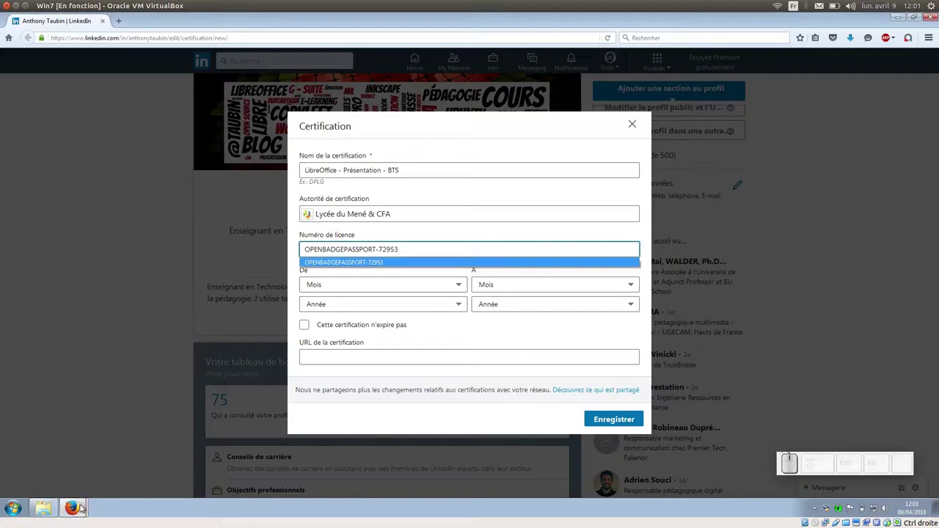
pyautogui.click(81, 506)
pyautogui.click(97, 471)
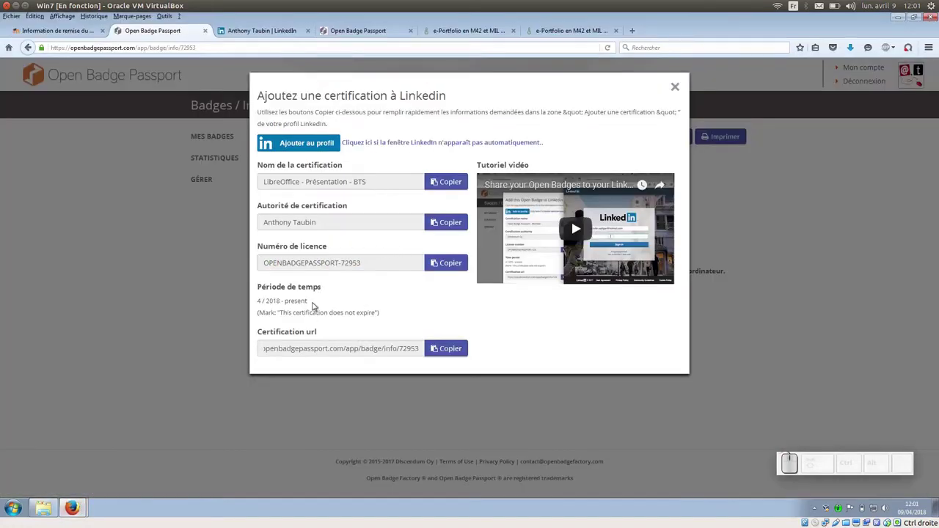
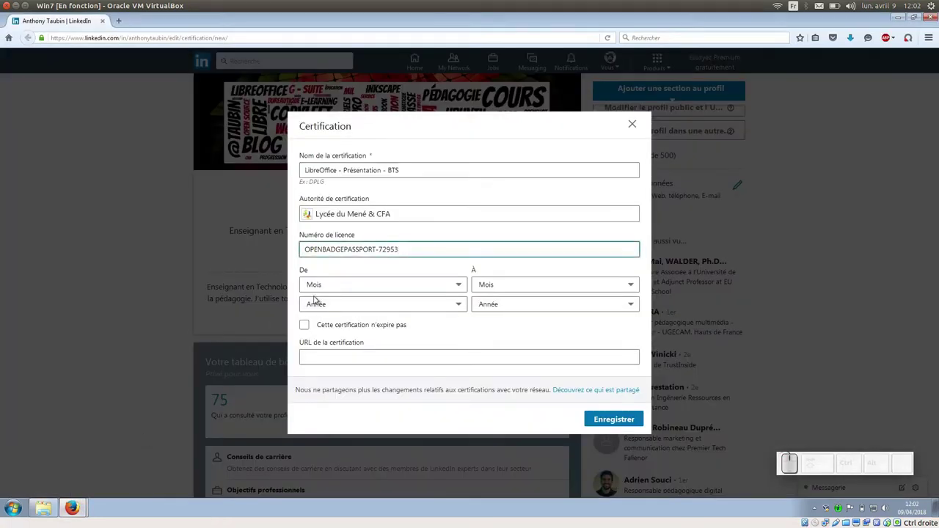
# Date the certification avril 2018 and mark it as never expiring.
pyautogui.click(324, 287)
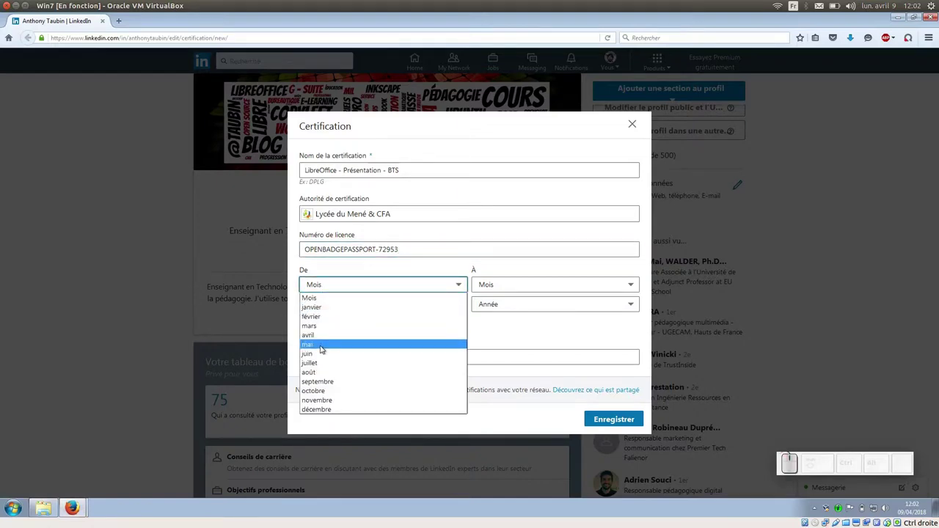
pyautogui.click(321, 340)
pyautogui.click(337, 306)
pyautogui.click(329, 328)
pyautogui.click(307, 324)
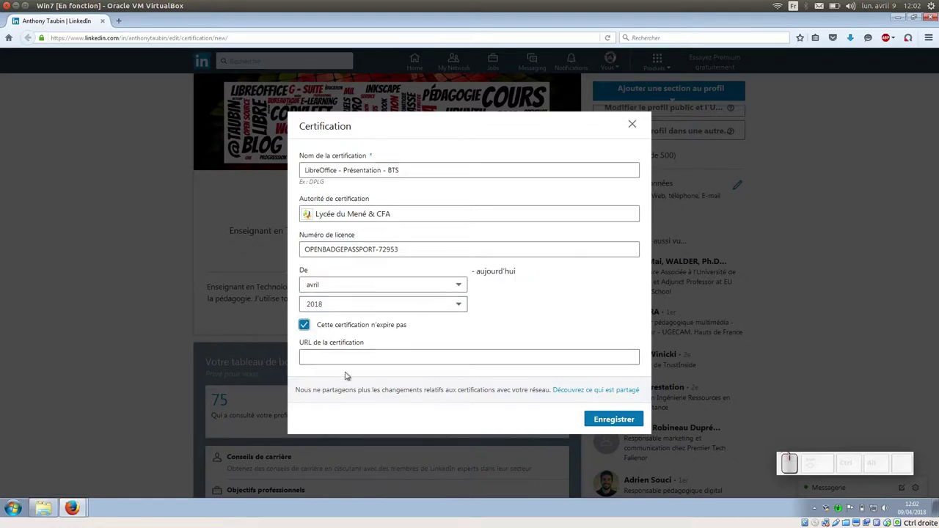
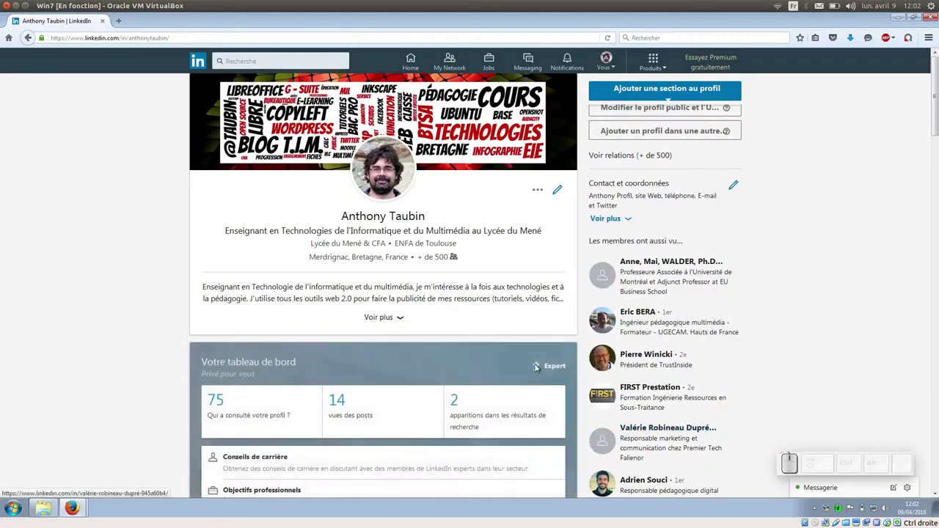
# Confirm LibreOffice - Présentation - BTS in the profile's certifications, then return to its badge page.
pyautogui.scroll(-3)
pyautogui.scroll(-3)
pyautogui.scroll(-3)
pyautogui.scroll(-3)
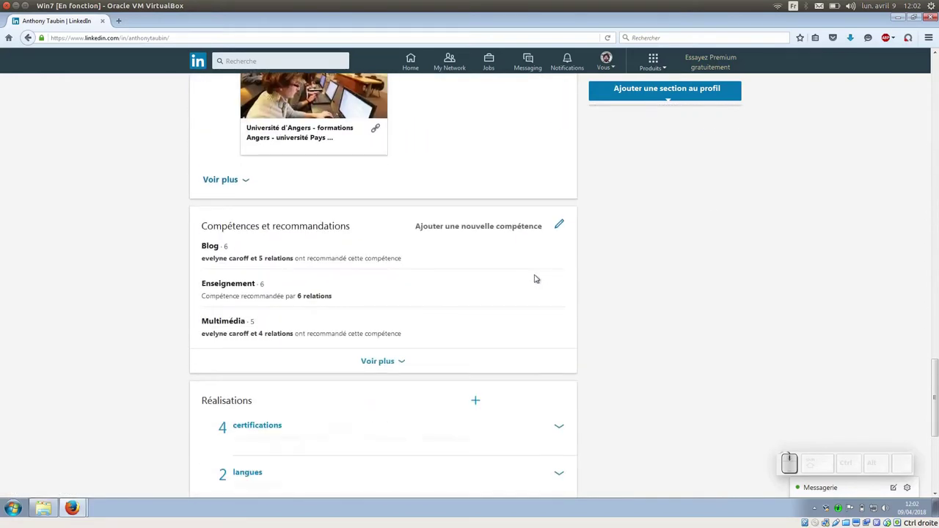
pyautogui.scroll(-3)
pyautogui.click(567, 258)
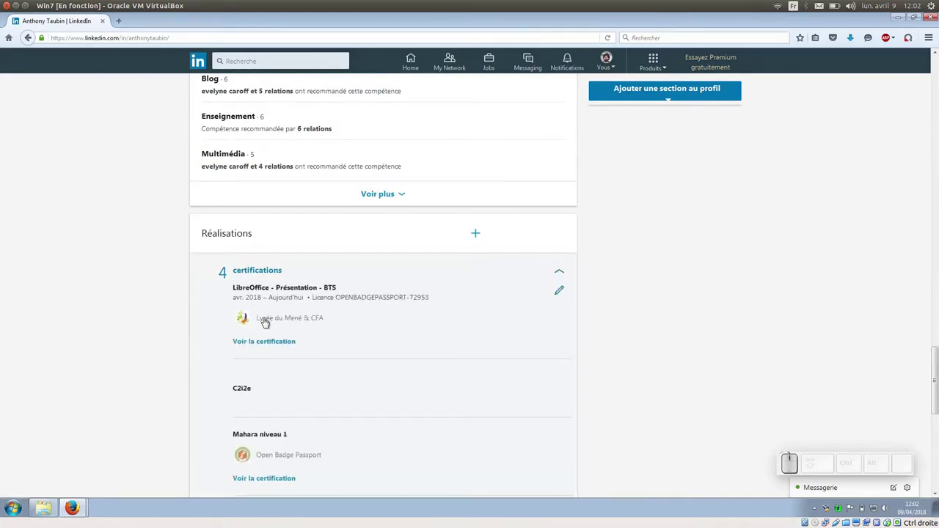
pyautogui.click(276, 343)
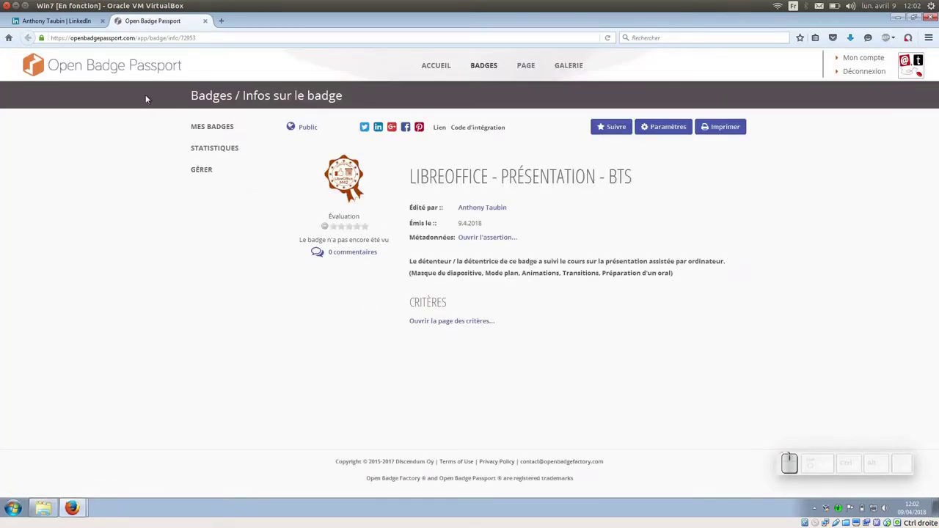
pyautogui.click(448, 326)
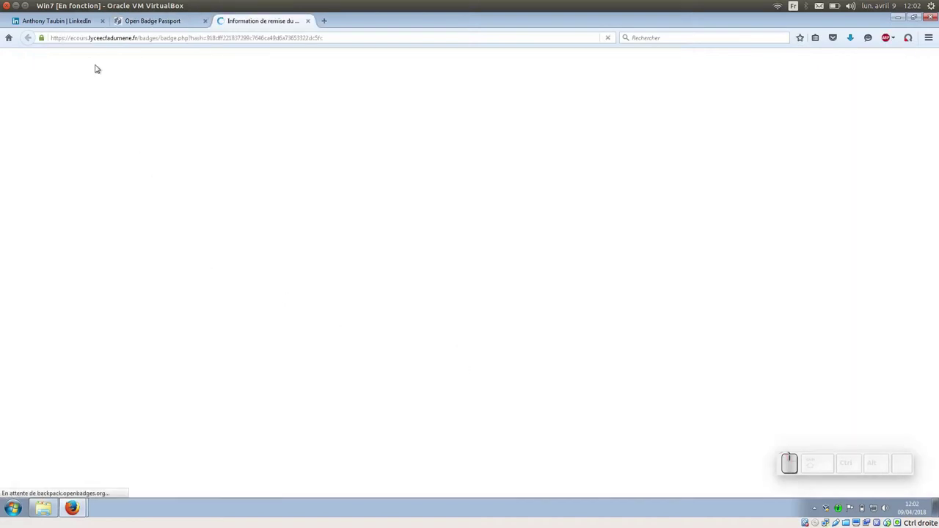
pyautogui.scroll(3)
pyautogui.click(44, 22)
pyautogui.scroll(3)
pyautogui.click(75, 505)
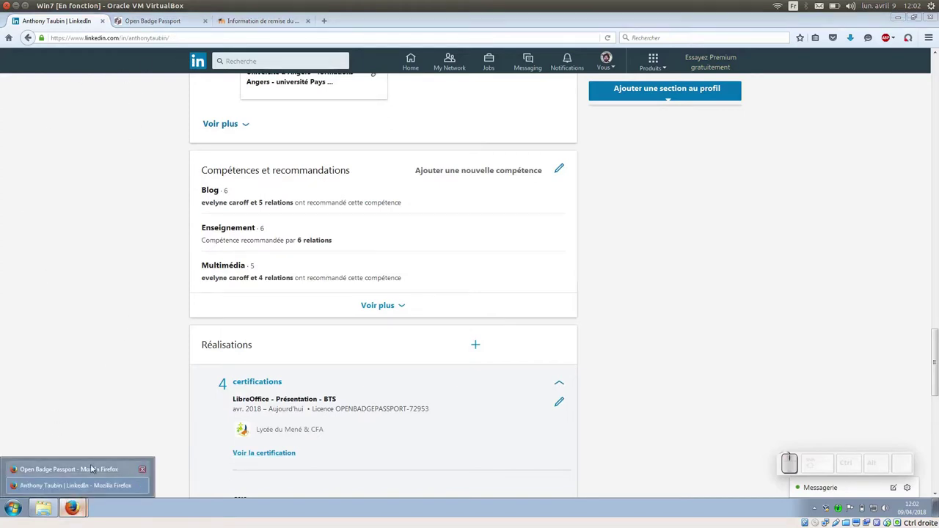
pyautogui.click(91, 467)
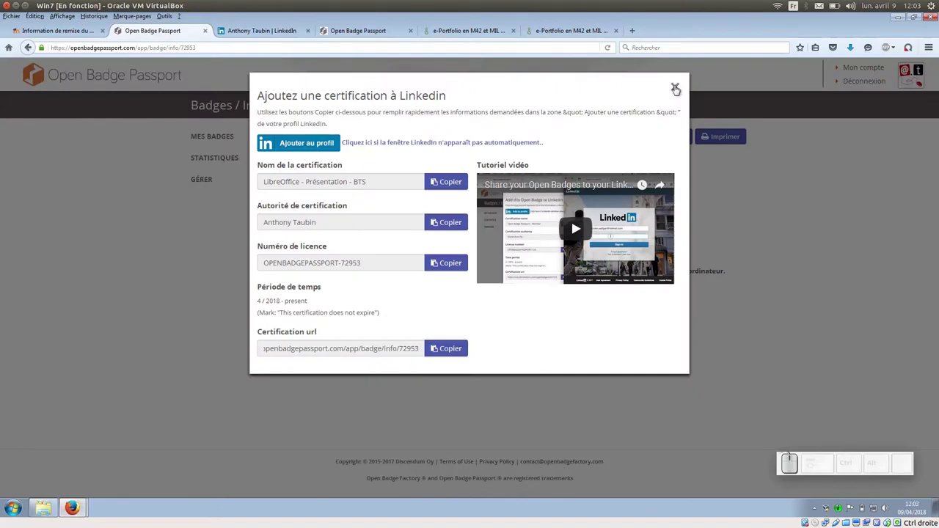
pyautogui.click(681, 89)
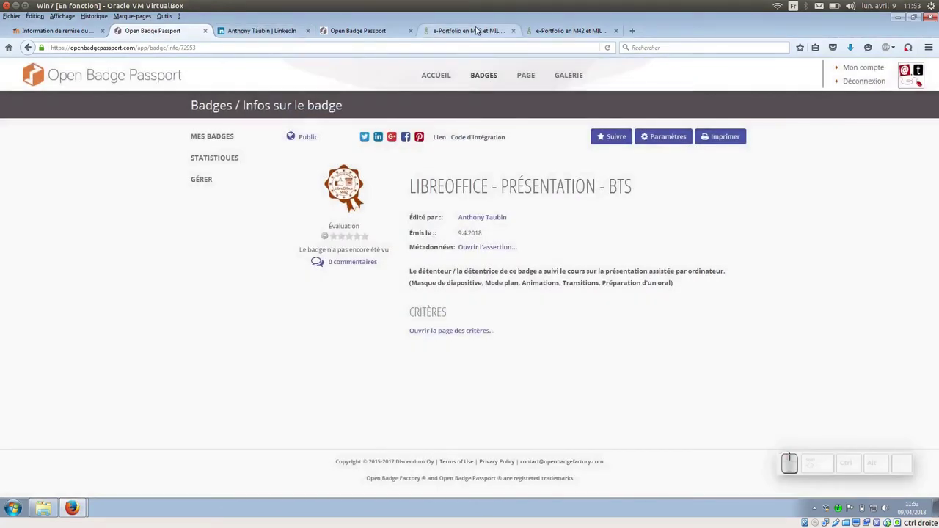
# In the Mahara e-portfolio page editor, expand the Contenu externe block types.
pyautogui.click(472, 32)
pyautogui.scroll(3)
pyautogui.scroll(3)
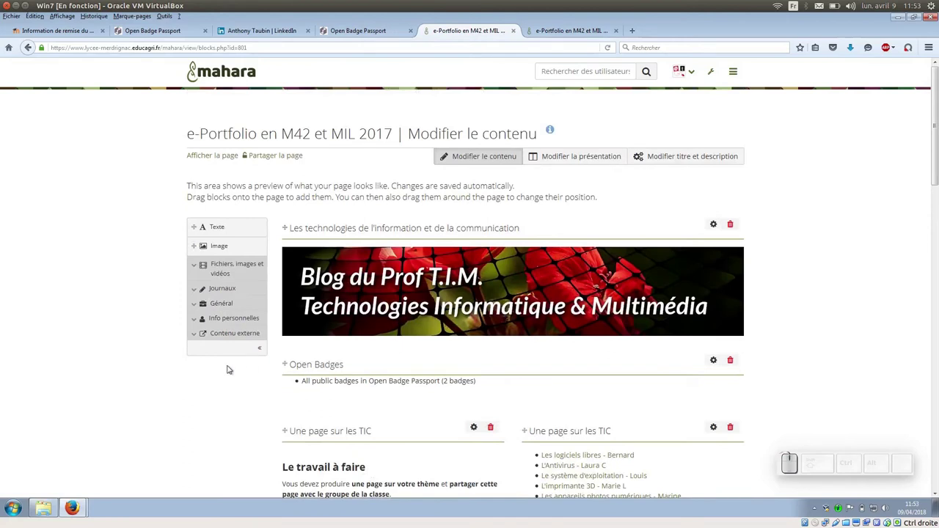
pyautogui.click(201, 336)
pyautogui.scroll(-3)
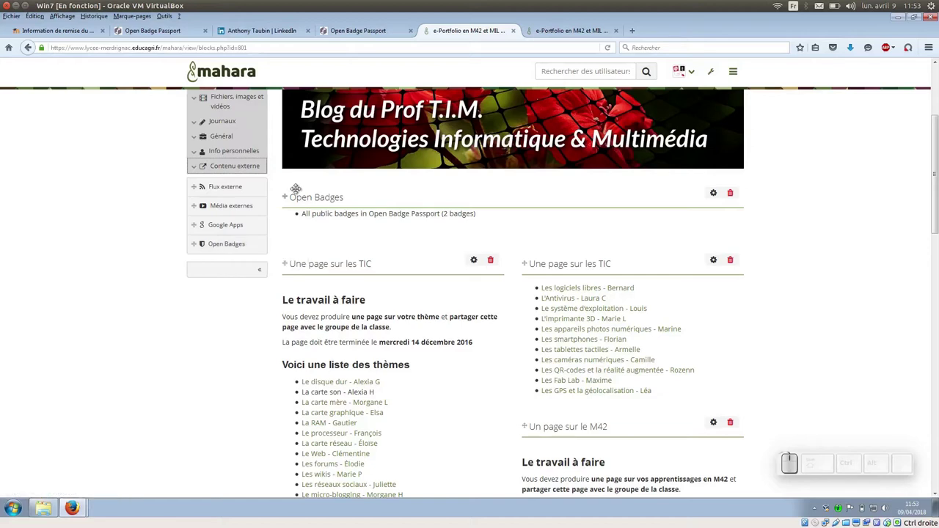
# Save the Open Badges block settings with all 3 public badges selected.
pyautogui.click(718, 196)
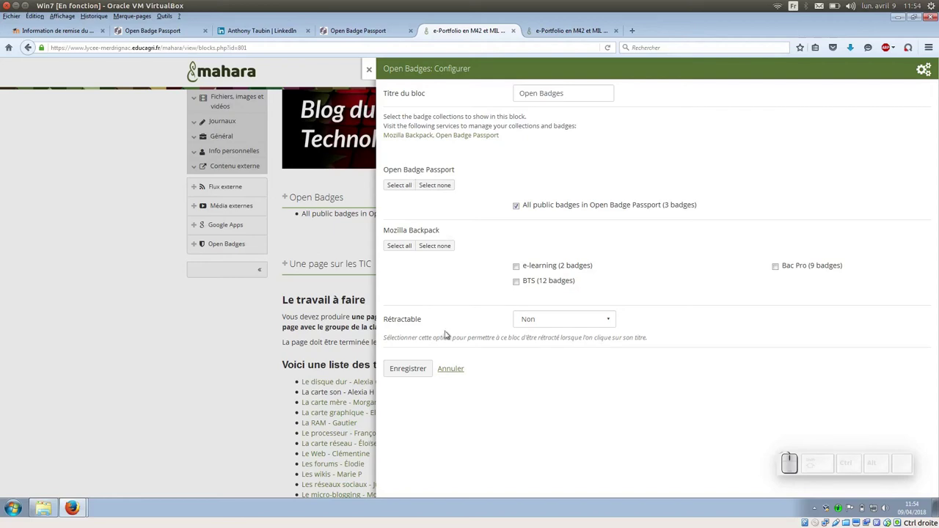
pyautogui.click(421, 371)
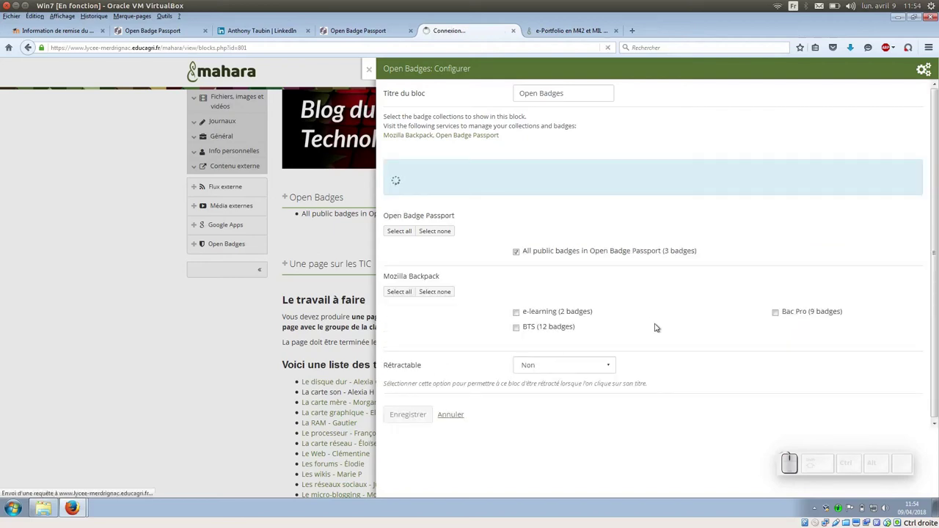
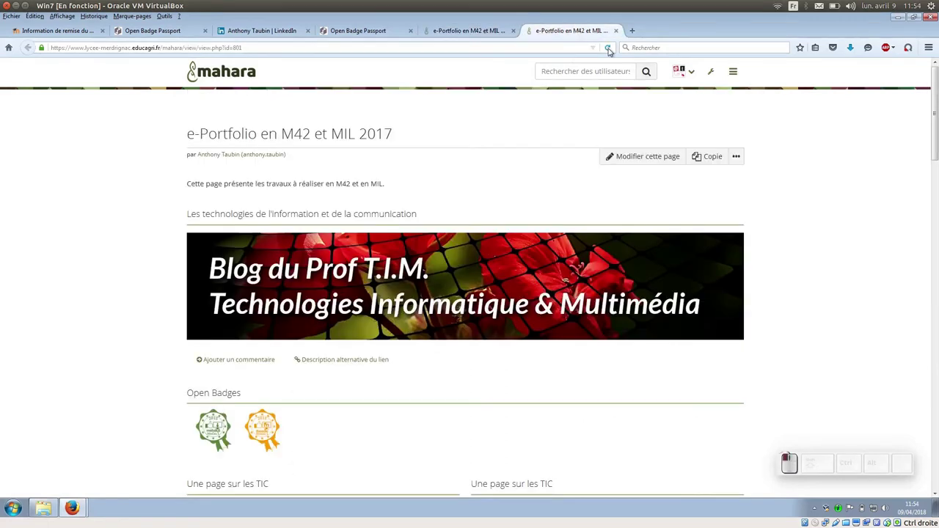
# View the LibreOffice - Présentation - BTS badge details in the page's Open Badges block, then close them.
pyautogui.scroll(3)
pyautogui.scroll(-3)
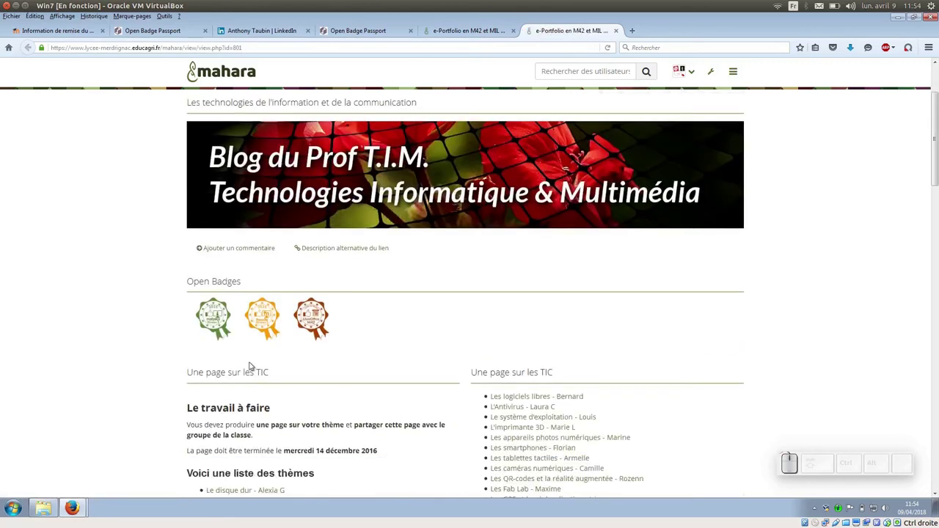
pyautogui.click(315, 318)
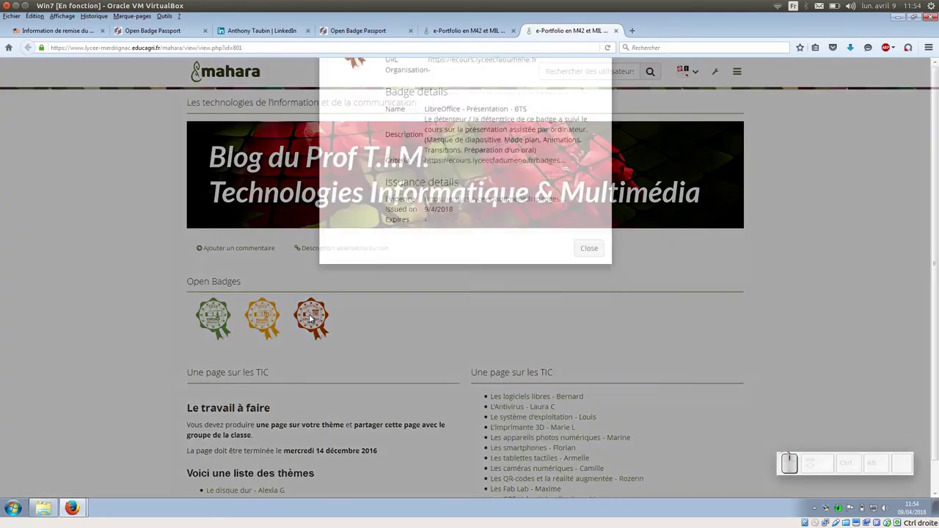
pyautogui.click(592, 306)
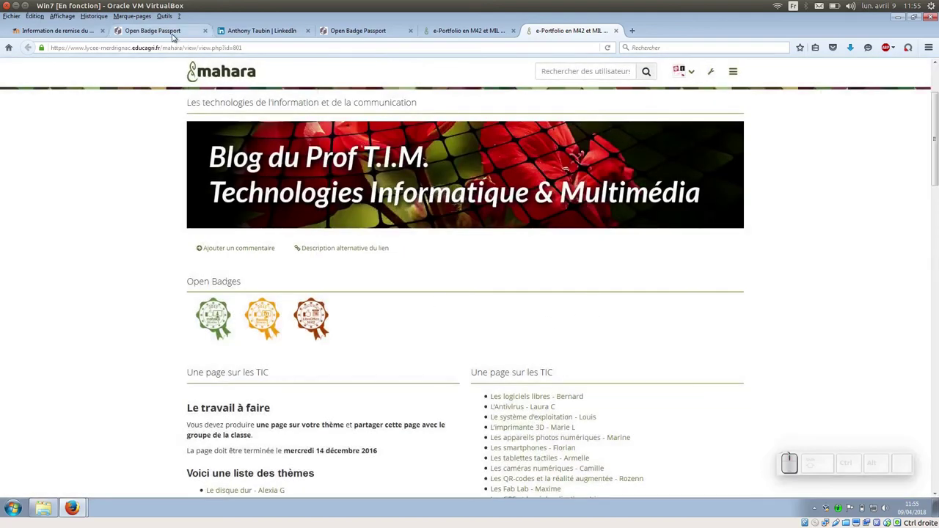